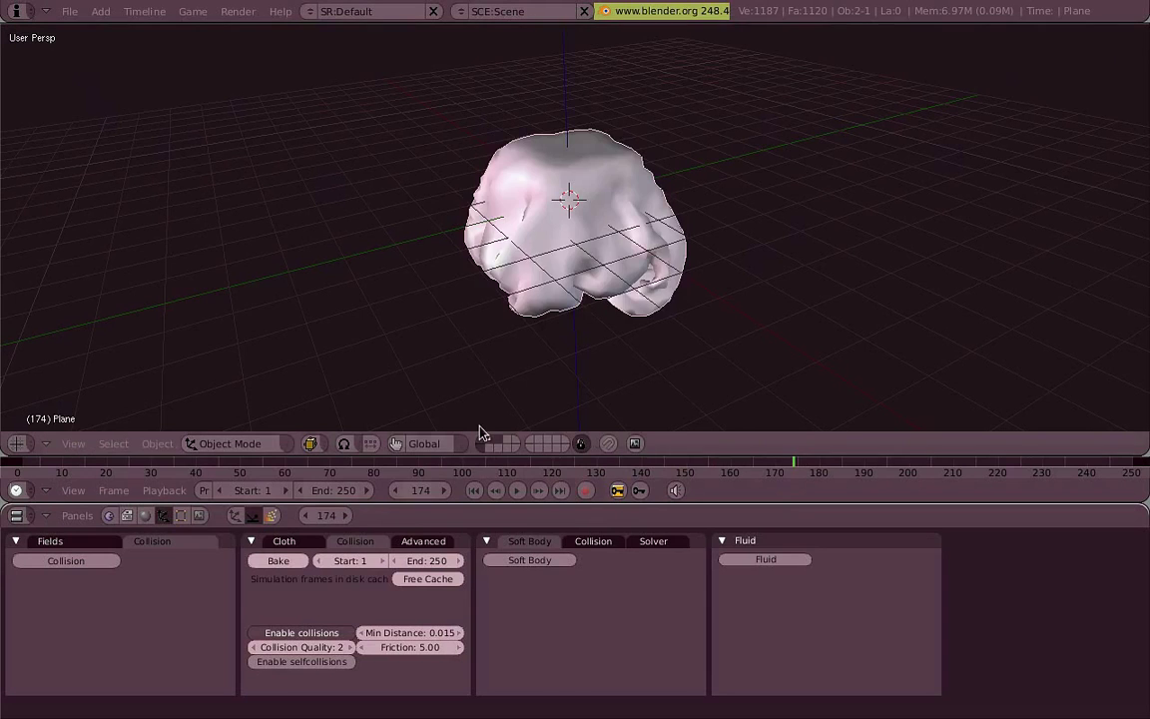
- Orbit the 3D view around the cloth draped over the cube
{"action": "scroll", "scroll_direction": "down", "scroll_amount": 3}
{"action": "middle_click", "coordinate": [680, 232]}
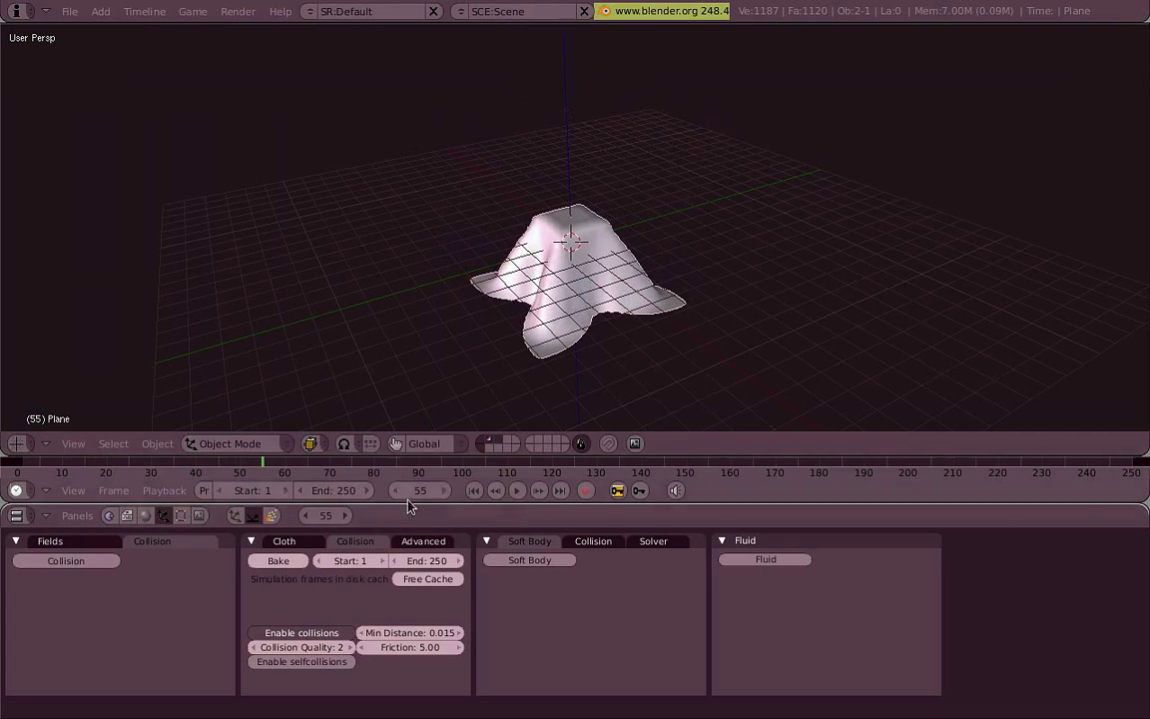
- Close the blendcache_cloth_2step file listing and return to the 3D scene
{"action": "key", "text": "Escape"}
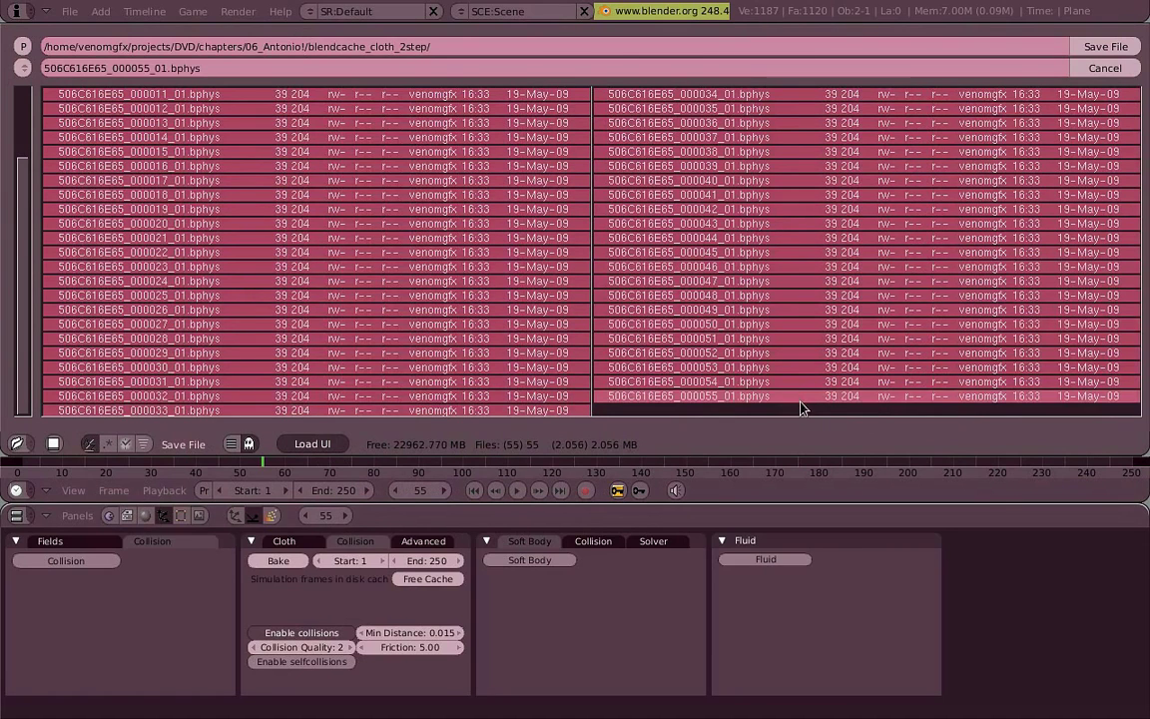
{"action": "key", "text": "Escape"}
- Orbit around and under the playing cloth, then scroll the Buttons window to the Cloth panel
{"action": "scroll", "scroll_direction": "up", "scroll_amount": 3}
{"action": "middle_click", "coordinate": [642, 341]}
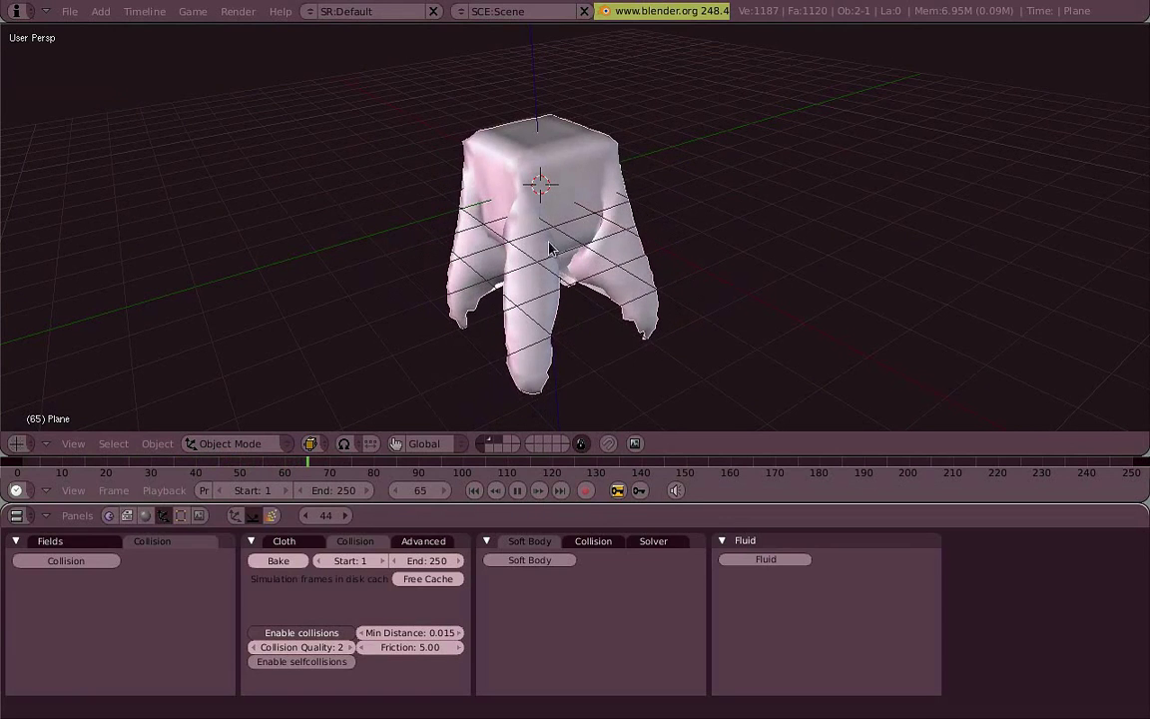
{"action": "scroll", "scroll_direction": "up", "scroll_amount": 3}
{"action": "middle_click", "coordinate": [489, 222]}
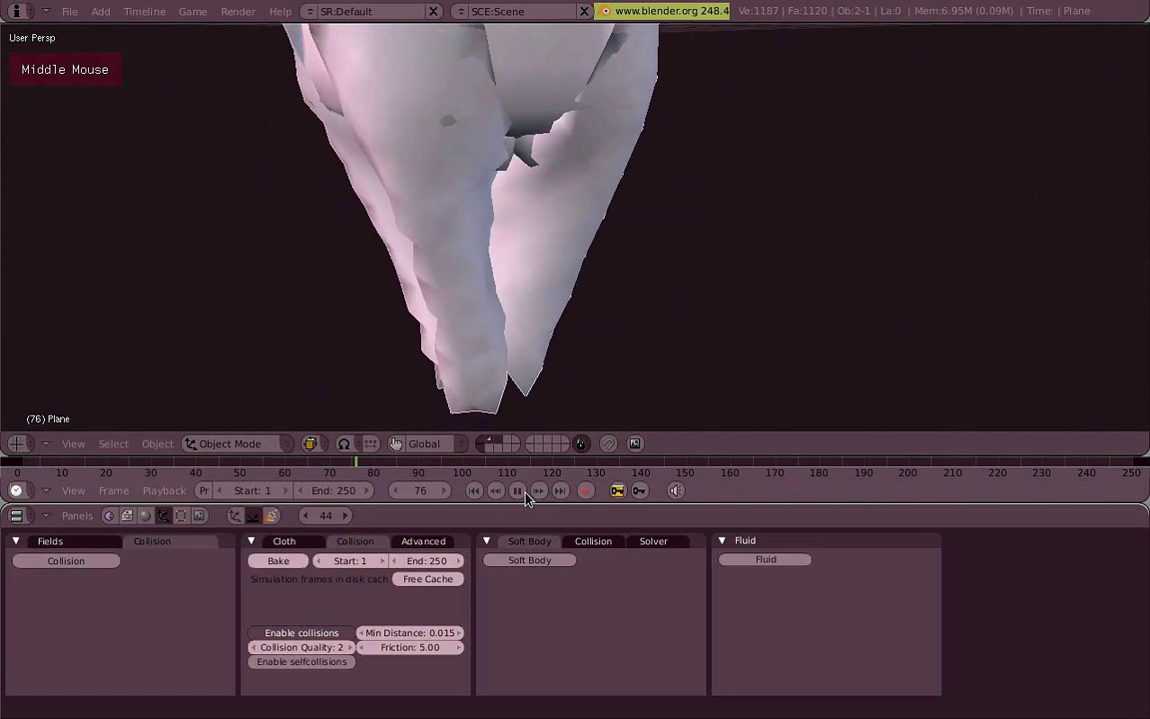
{"action": "scroll", "scroll_direction": "down", "scroll_amount": 3}
{"action": "middle_click", "coordinate": [475, 227]}
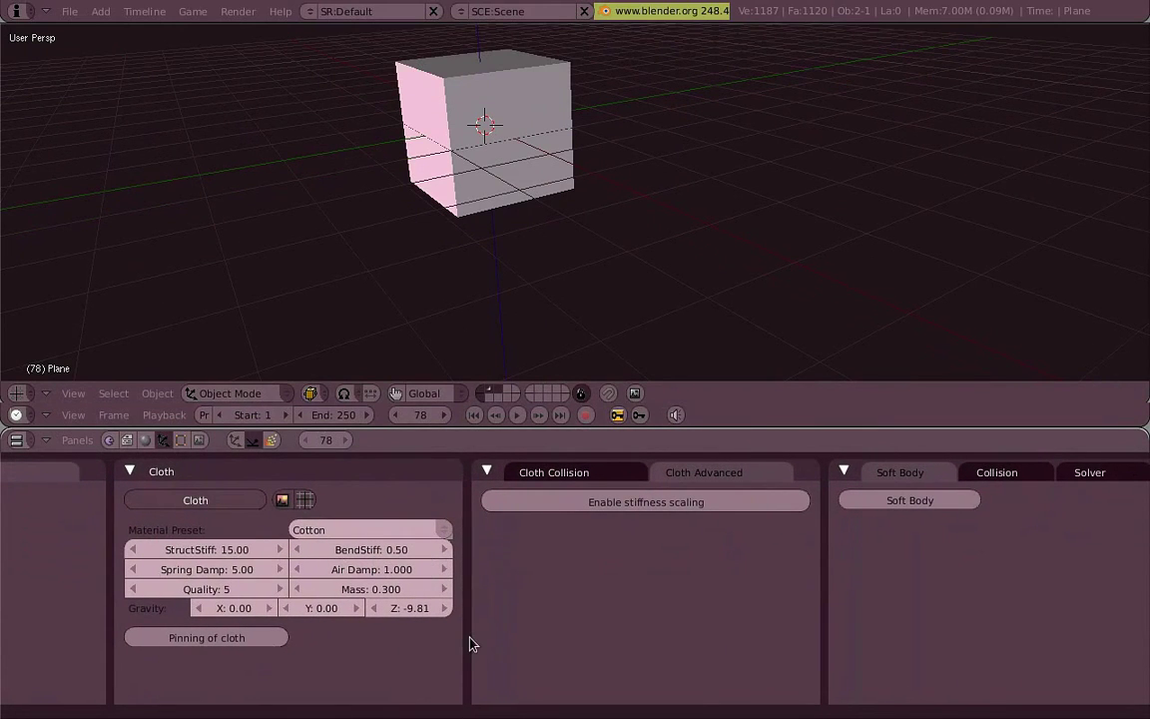
- Orbit the view to watch the stiff BendStiff 780.70 cloth fall over the cube
{"action": "scroll", "scroll_direction": "down", "scroll_amount": 3}
{"action": "middle_click", "coordinate": [632, 272]}
{"action": "scroll", "scroll_direction": "up", "scroll_amount": 3}
{"action": "middle_click", "coordinate": [606, 264]}
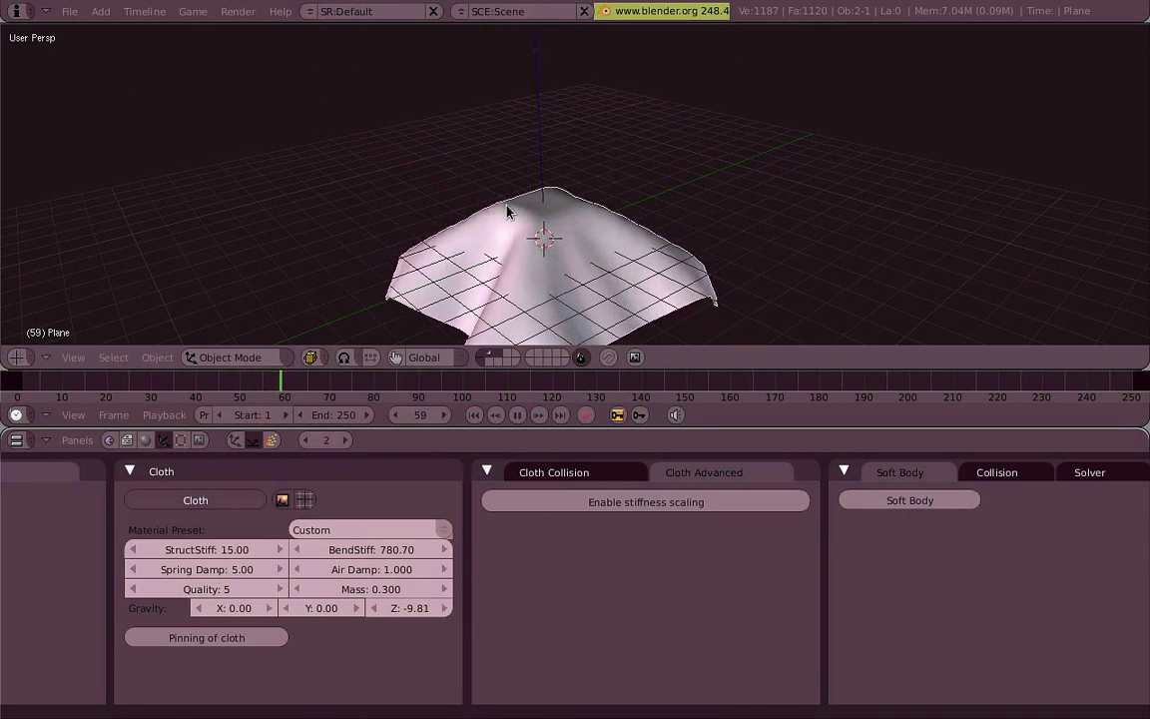
{"action": "middle_click", "coordinate": [526, 242]}
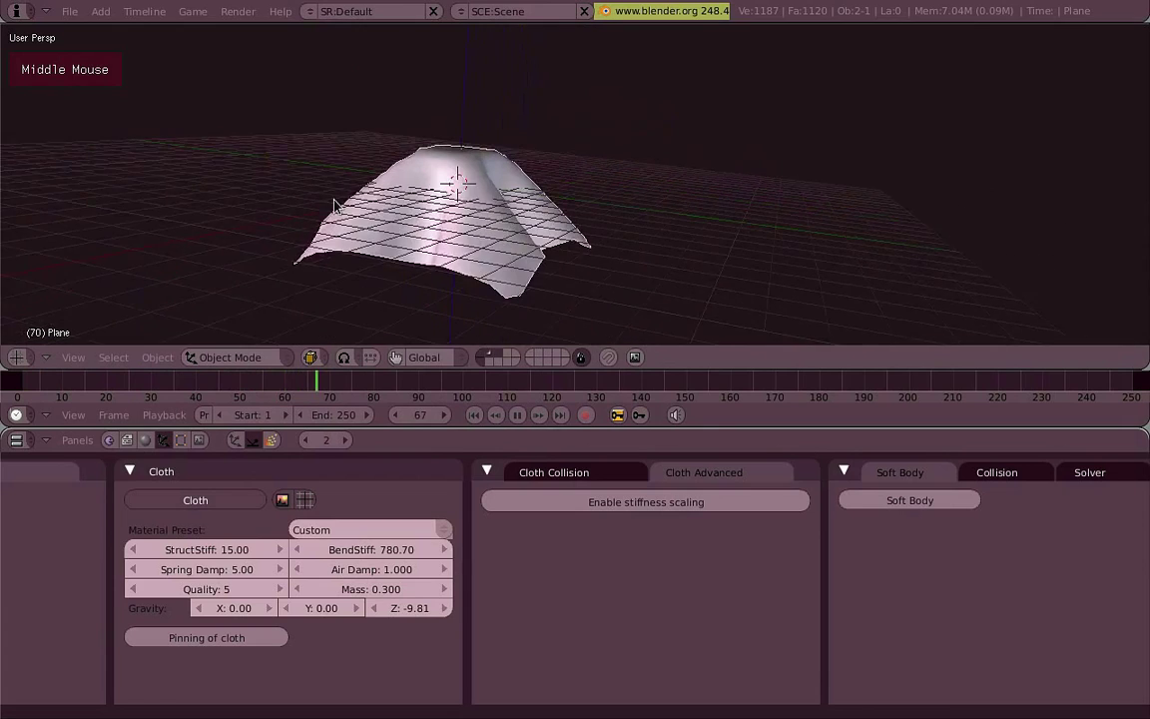
{"action": "middle_click", "coordinate": [510, 276]}
{"action": "middle_click", "coordinate": [426, 153]}
{"action": "middle_click", "coordinate": [628, 210]}
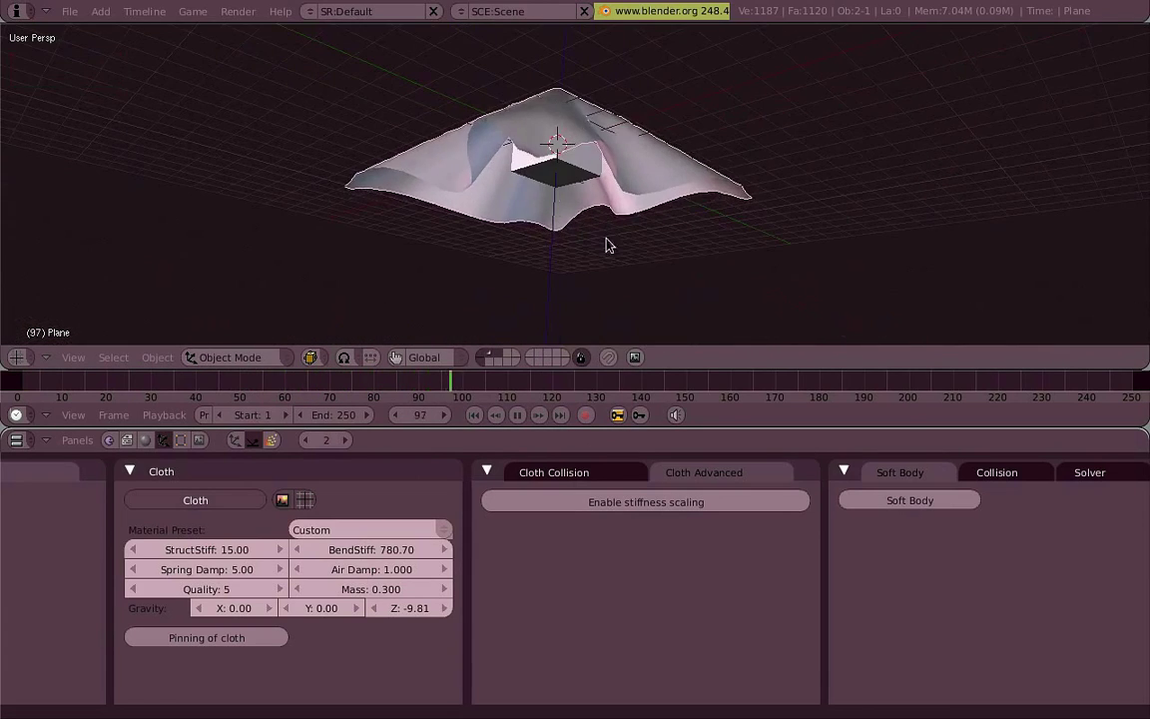
{"action": "middle_click", "coordinate": [597, 169]}
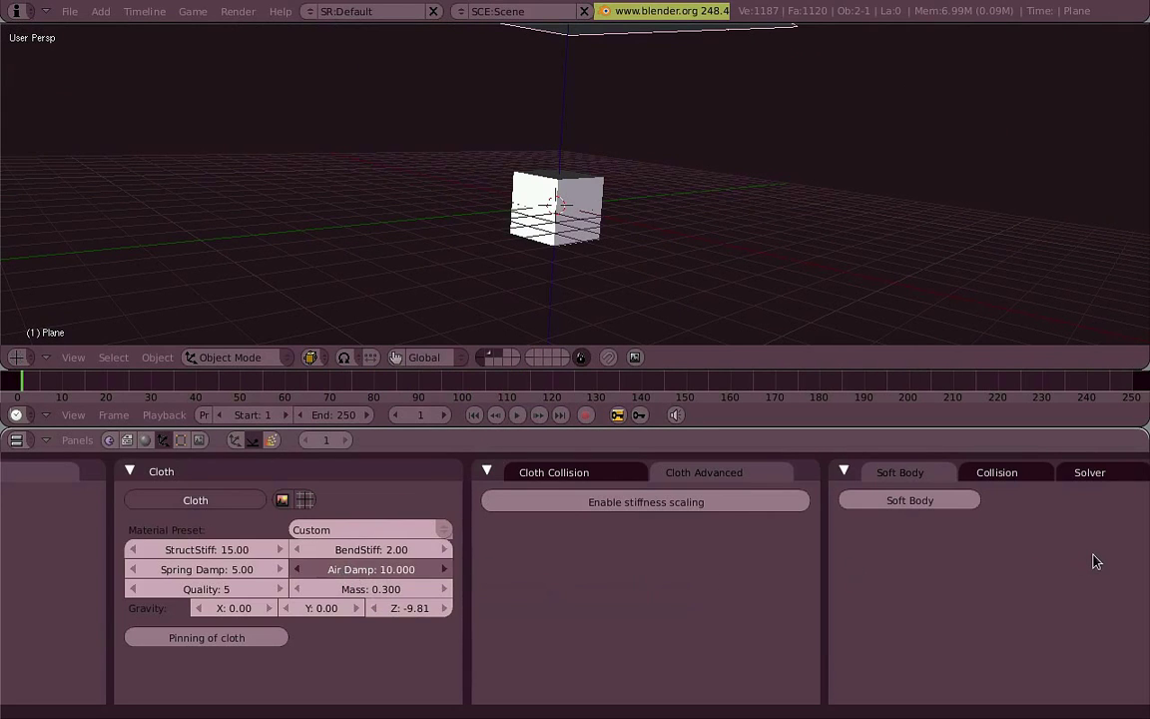
- Orbit the view to watch the softer cloth fall and slowly settle over the cube
{"action": "middle_click", "coordinate": [589, 264]}
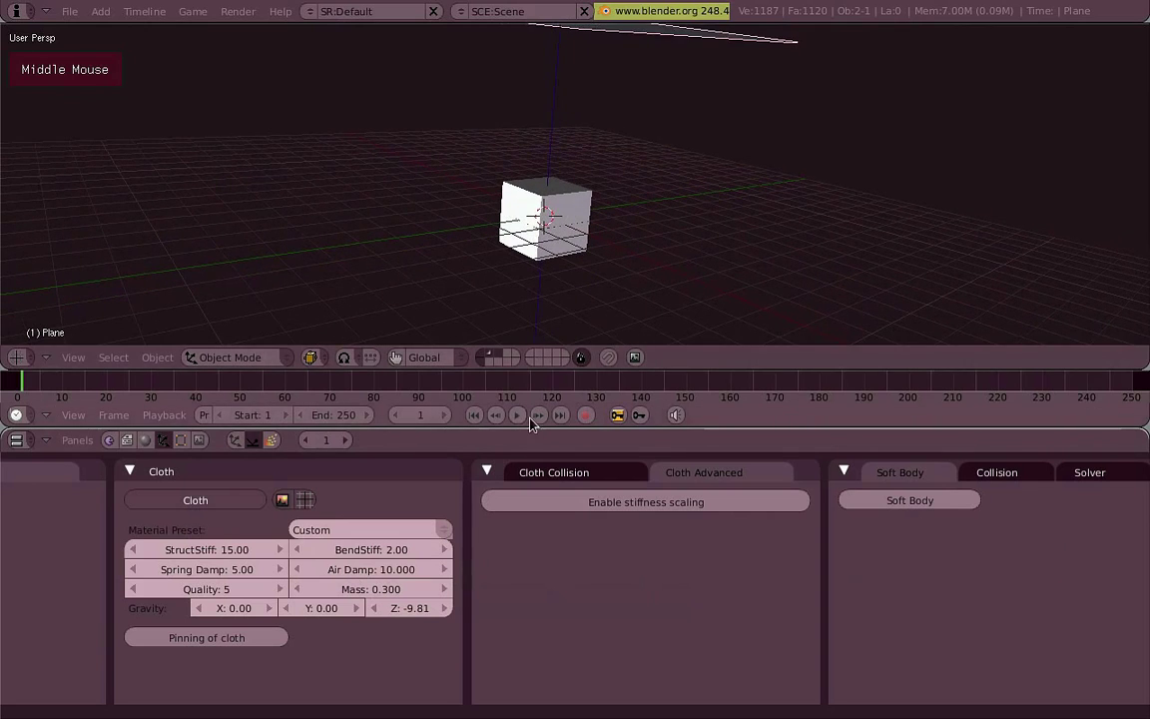
{"action": "middle_click", "coordinate": [575, 204]}
{"action": "middle_click", "coordinate": [522, 132]}
{"action": "middle_click", "coordinate": [529, 288]}
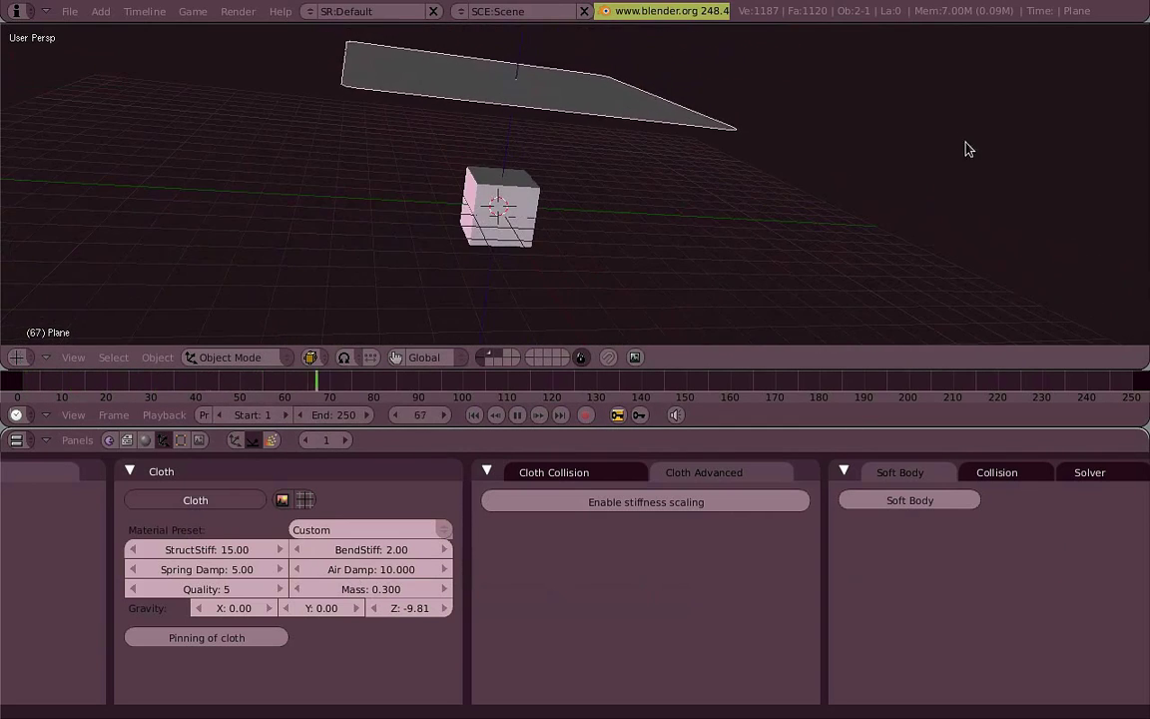
{"action": "middle_click", "coordinate": [723, 195]}
{"action": "scroll", "scroll_direction": "up", "scroll_amount": 3}
{"action": "middle_click", "coordinate": [559, 191]}
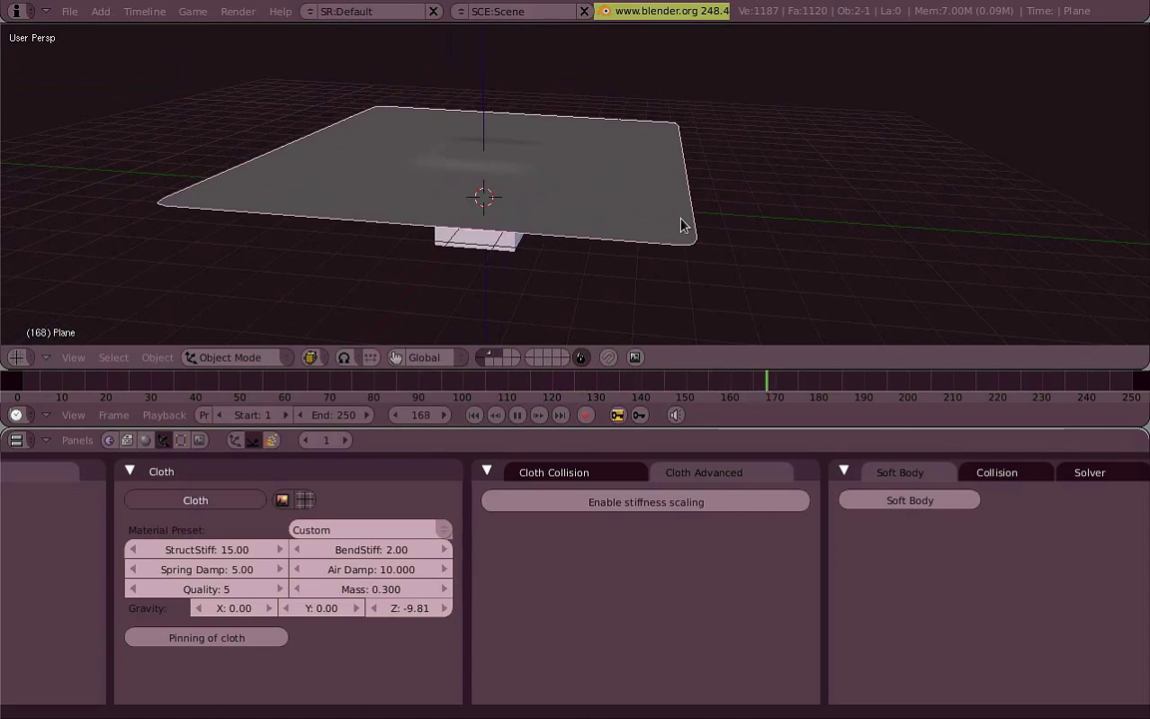
{"action": "middle_click", "coordinate": [634, 222]}
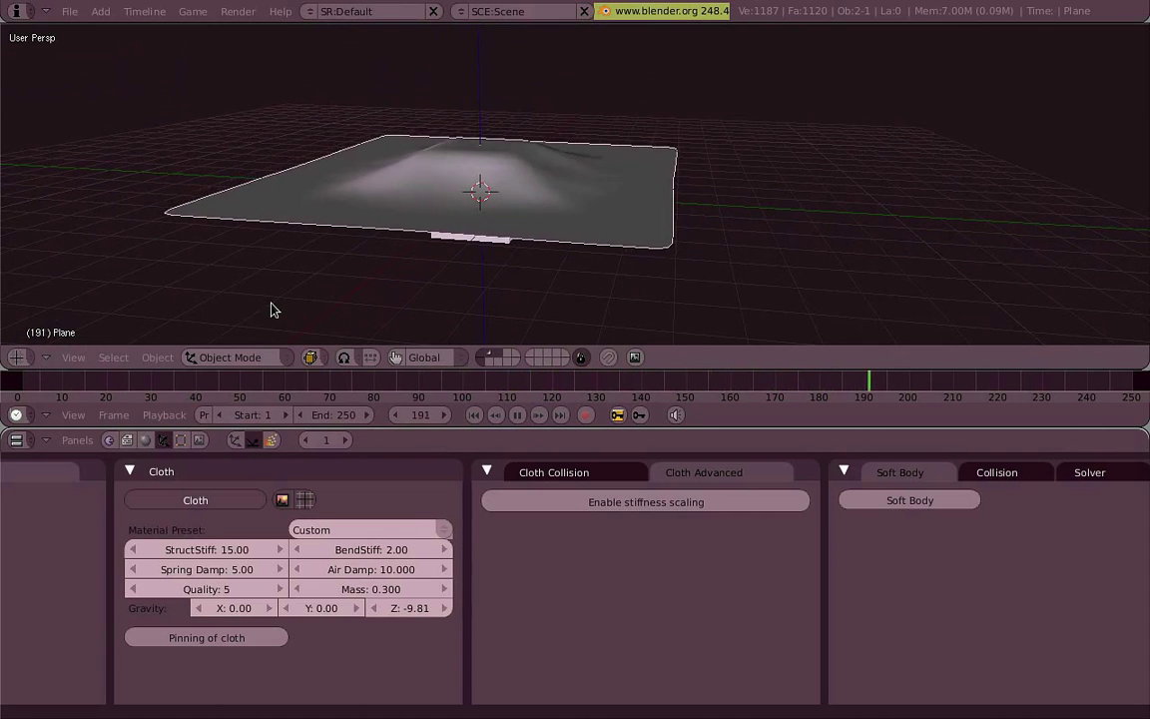
{"action": "middle_click", "coordinate": [396, 279]}
{"action": "middle_click", "coordinate": [937, 248]}
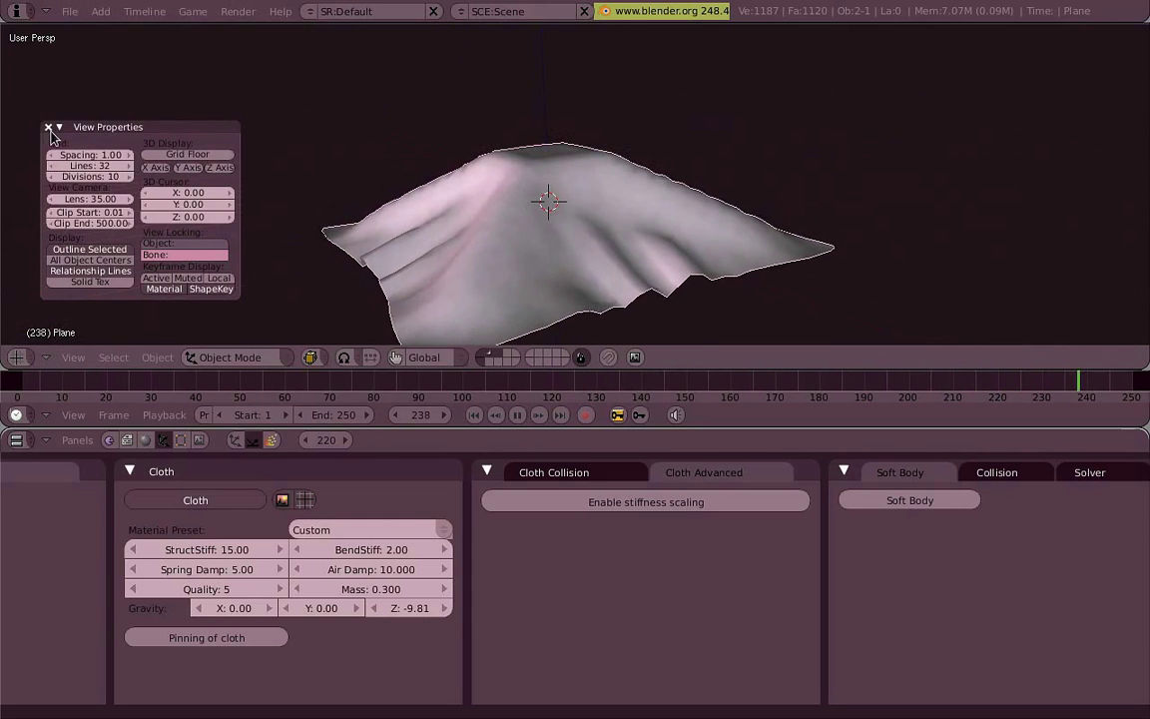
- Orbit the view to inspect the finely subdivided cloth draped on the cube
{"action": "middle_click", "coordinate": [441, 225]}
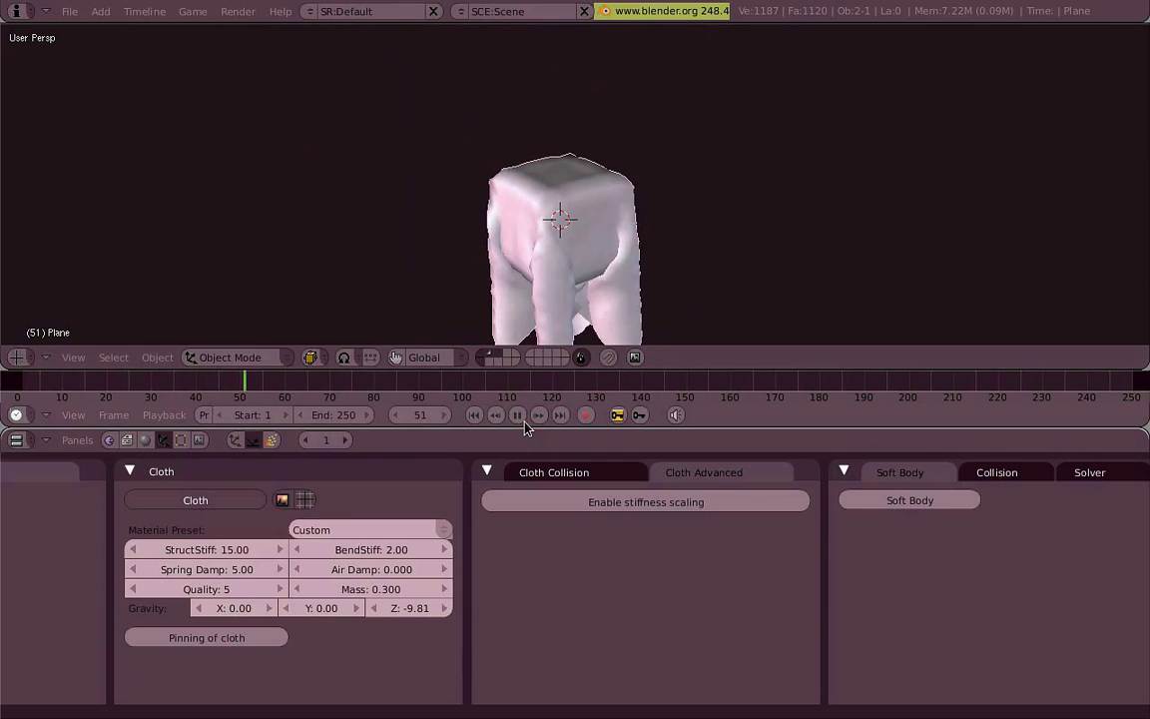
{"action": "scroll", "scroll_direction": "up", "scroll_amount": 3}
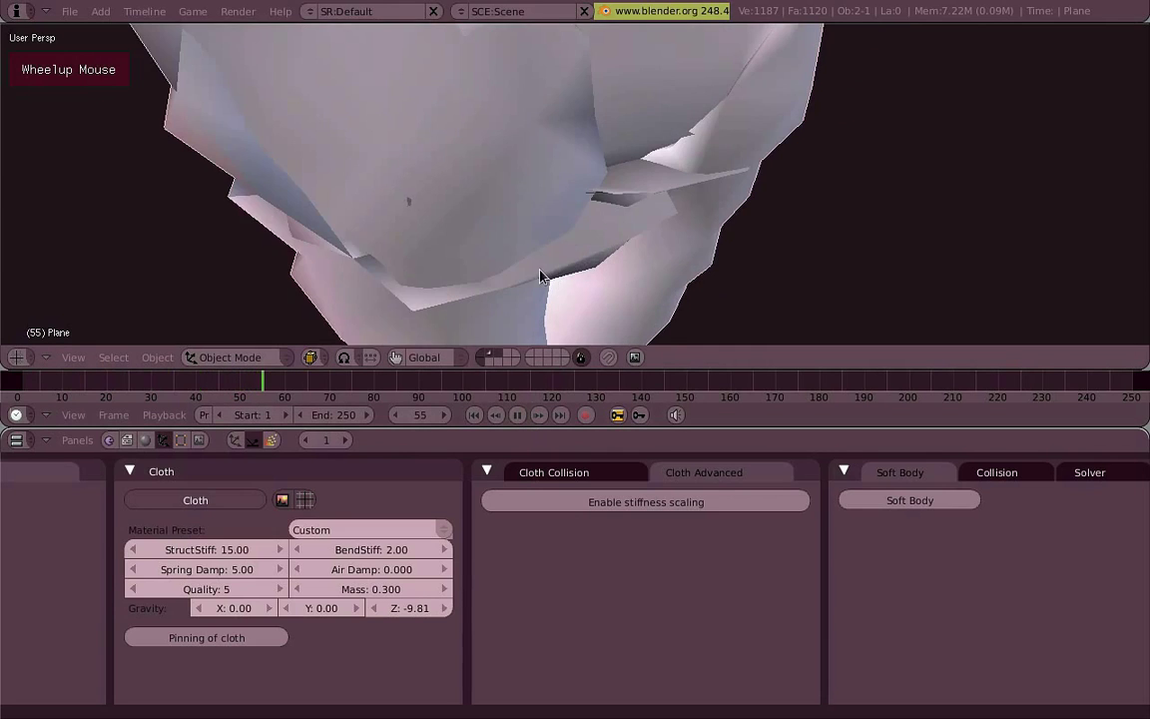
{"action": "middle_click", "coordinate": [518, 261]}
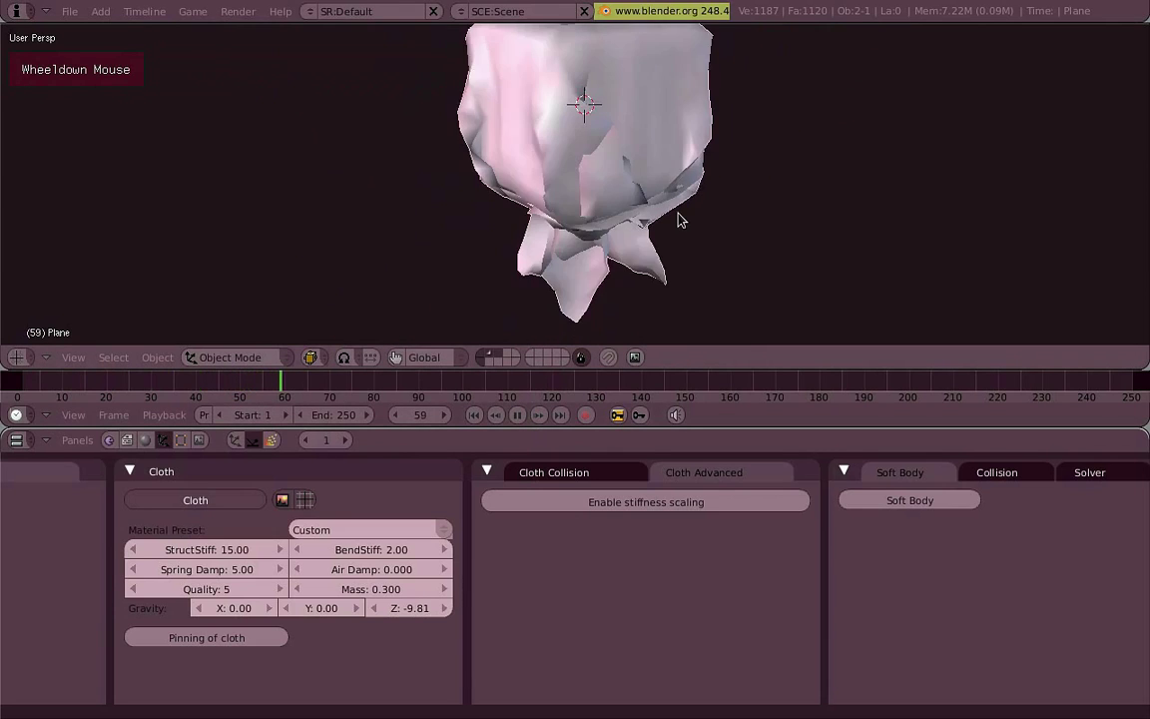
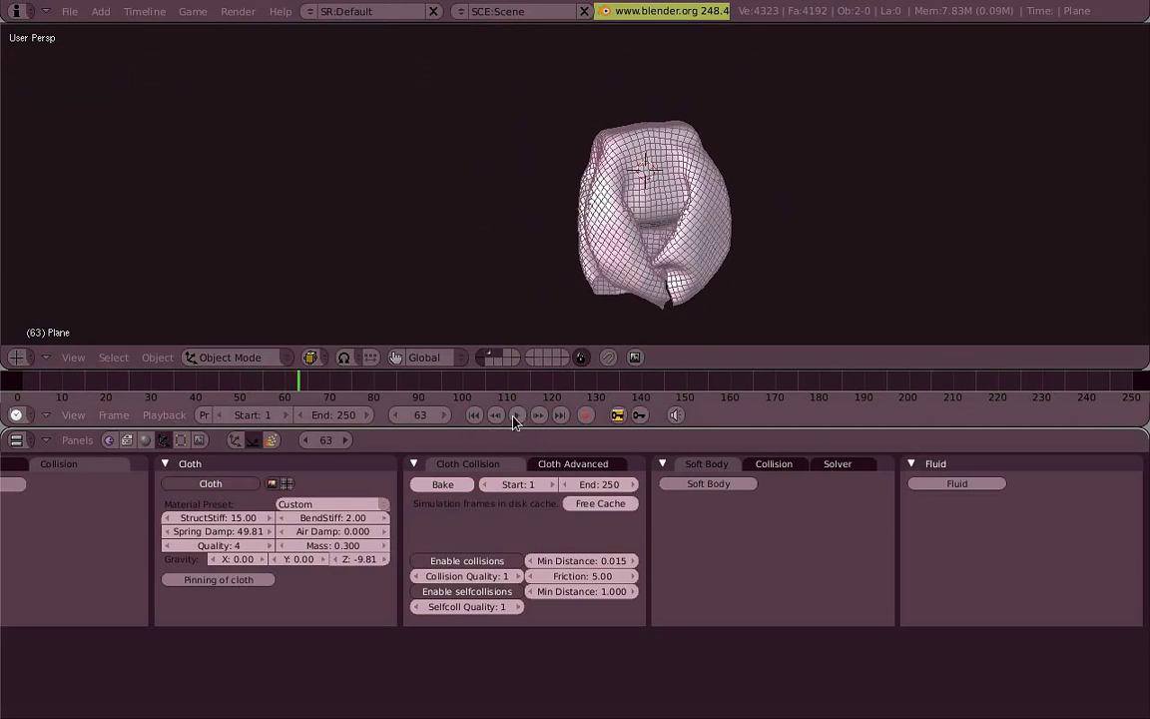
- Orbit around the crumpled cloth and scroll the physics settings column into view
{"action": "middle_click", "coordinate": [600, 228]}
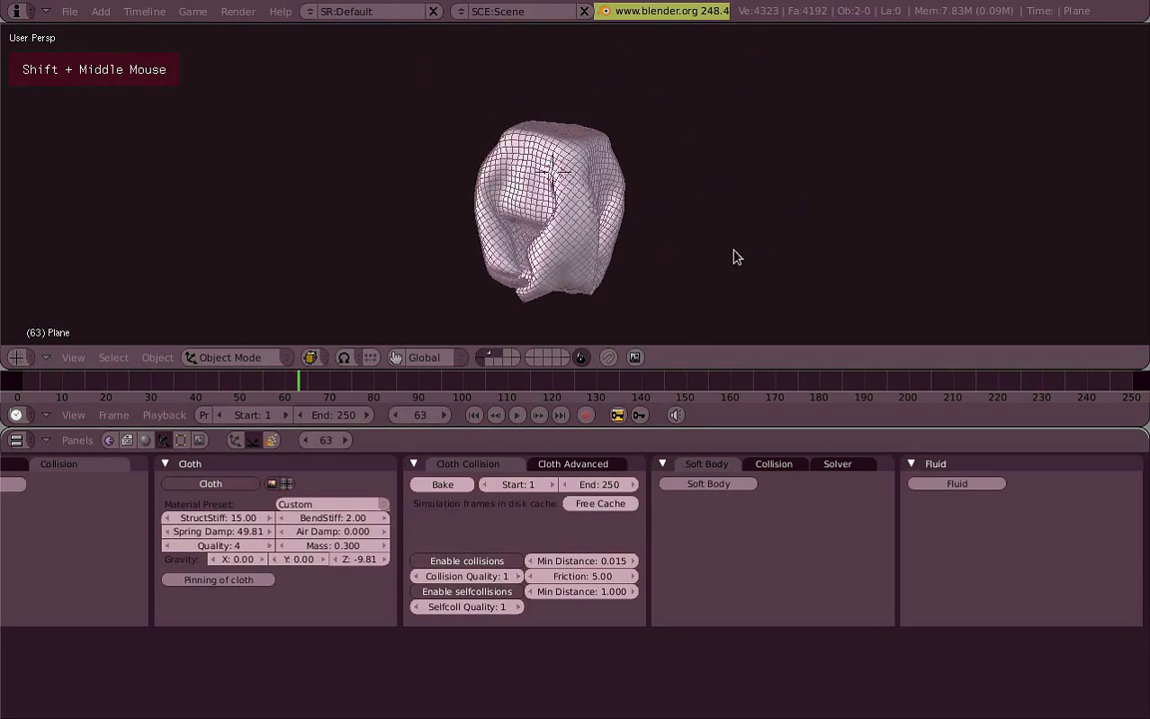
{"action": "scroll", "scroll_direction": "up", "scroll_amount": 3}
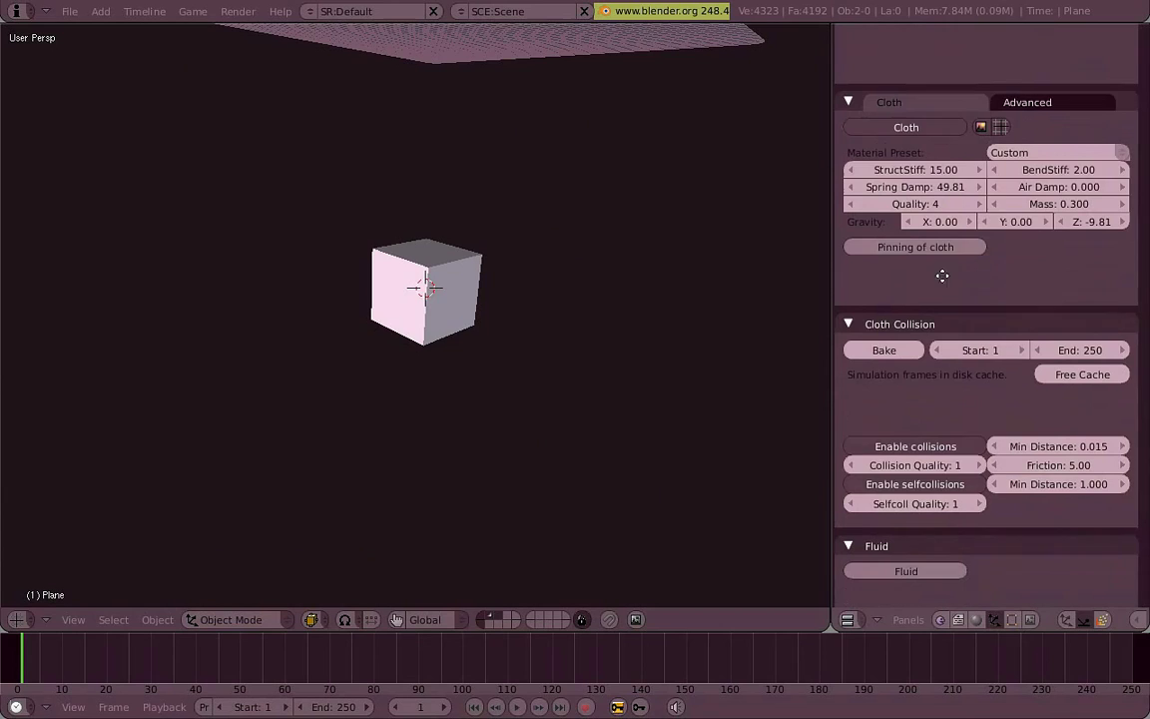
- Orbit to see plane and cube together and select the cloth plane
{"action": "scroll", "scroll_direction": "up", "scroll_amount": 3}
{"action": "middle_click", "coordinate": [470, 352]}
{"action": "scroll", "scroll_direction": "down", "scroll_amount": 3}
{"action": "middle_click", "coordinate": [484, 337]}
{"action": "right_click", "coordinate": [414, 242]}
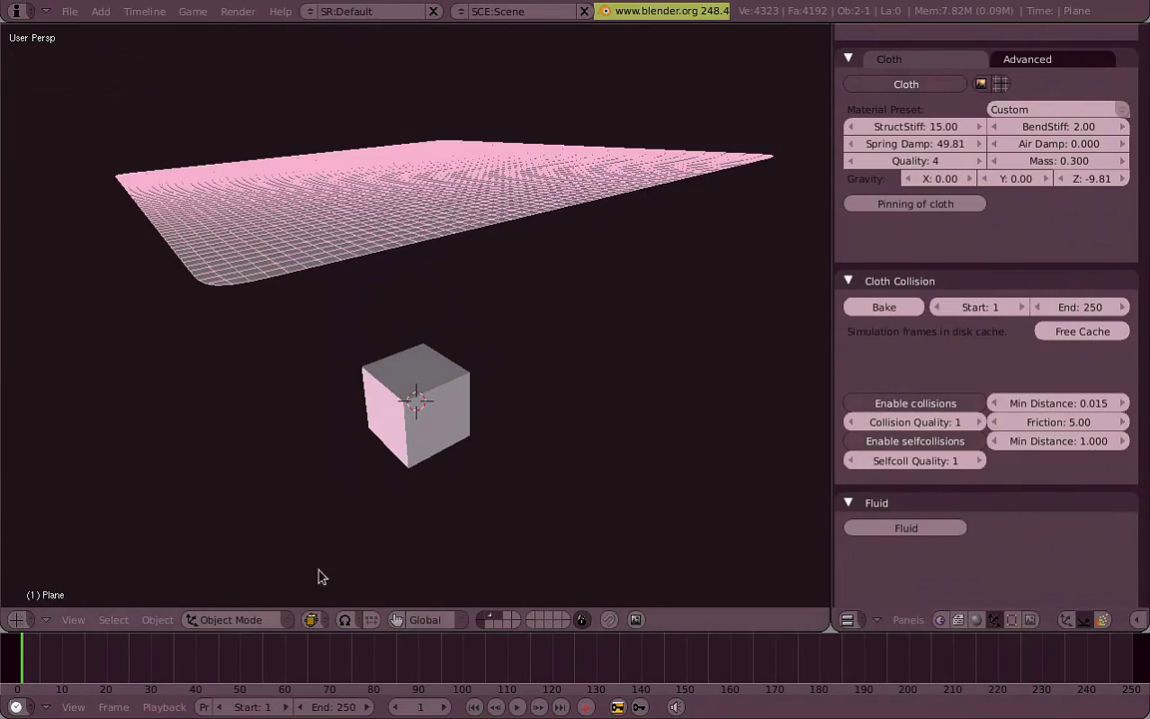
- Orbit around the draping cloth and advance the animation one frame to 49
{"action": "middle_click", "coordinate": [438, 474]}
{"action": "scroll", "scroll_direction": "up", "scroll_amount": 3}
{"action": "middle_click", "coordinate": [484, 394]}
{"action": "middle_click", "coordinate": [477, 353]}
{"action": "scroll", "scroll_direction": "down", "scroll_amount": 3}
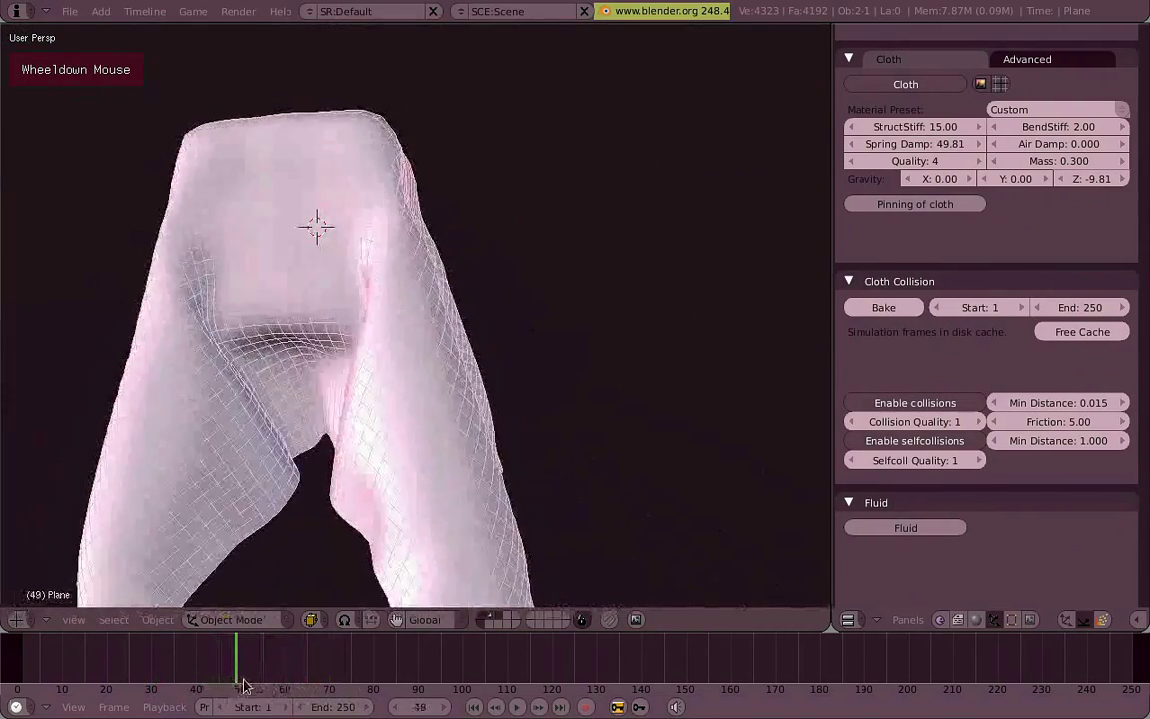
{"action": "middle_click", "coordinate": [420, 383]}
{"action": "key", "text": "a"}
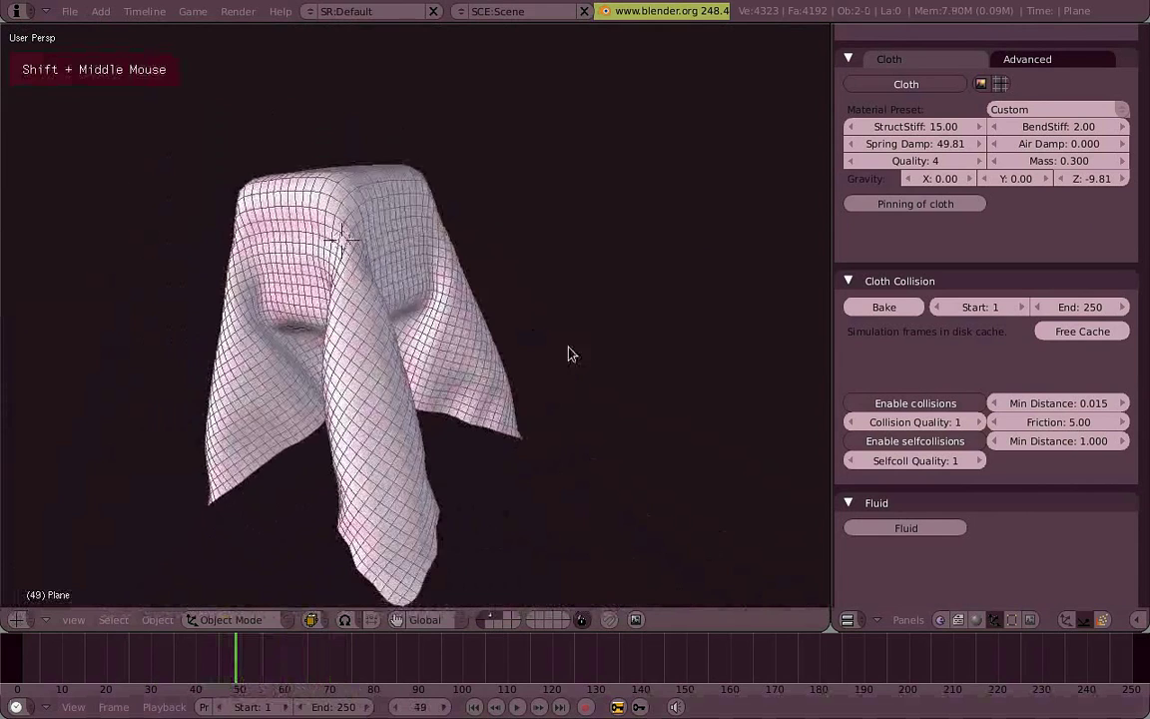
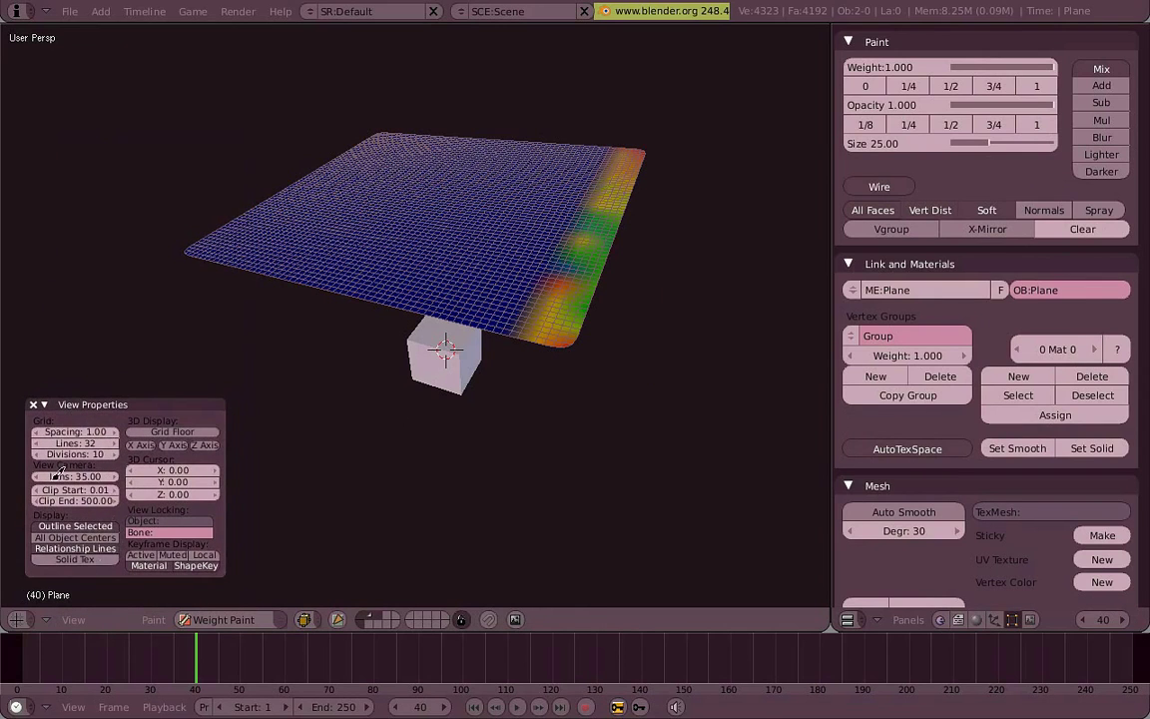
- Show the weight brush settings in the viewport ready to paint the plane's edge
{"action": "key", "text": "b"}
{"action": "key", "text": "n"}
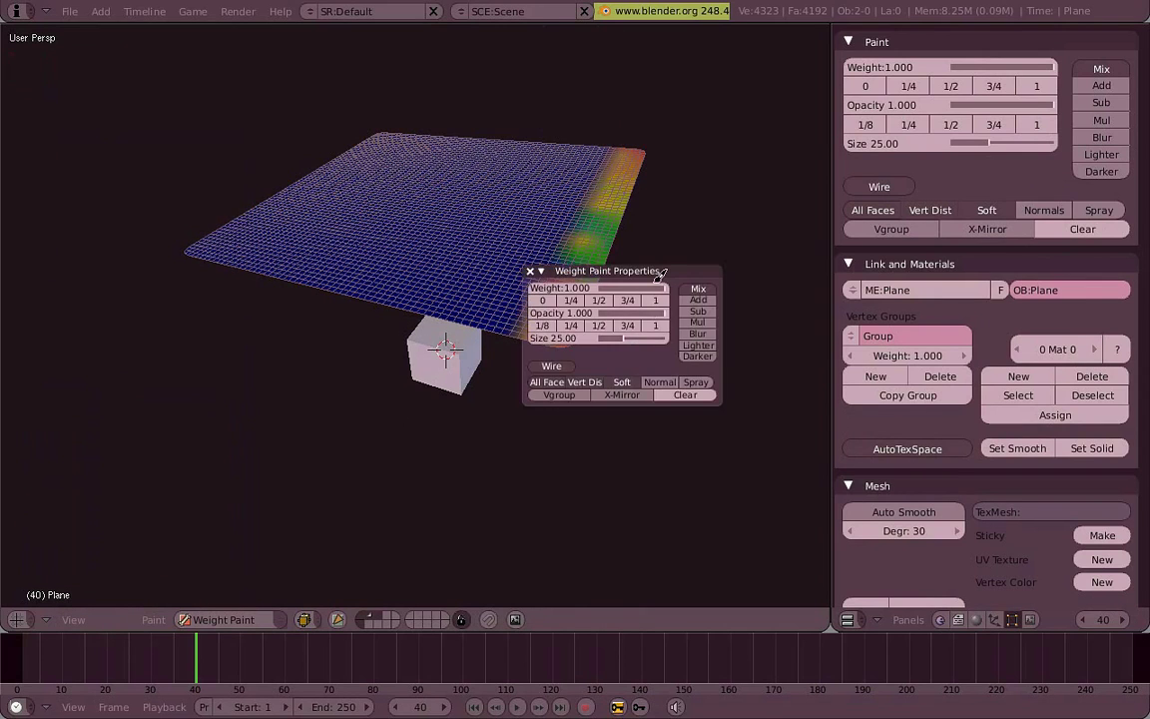
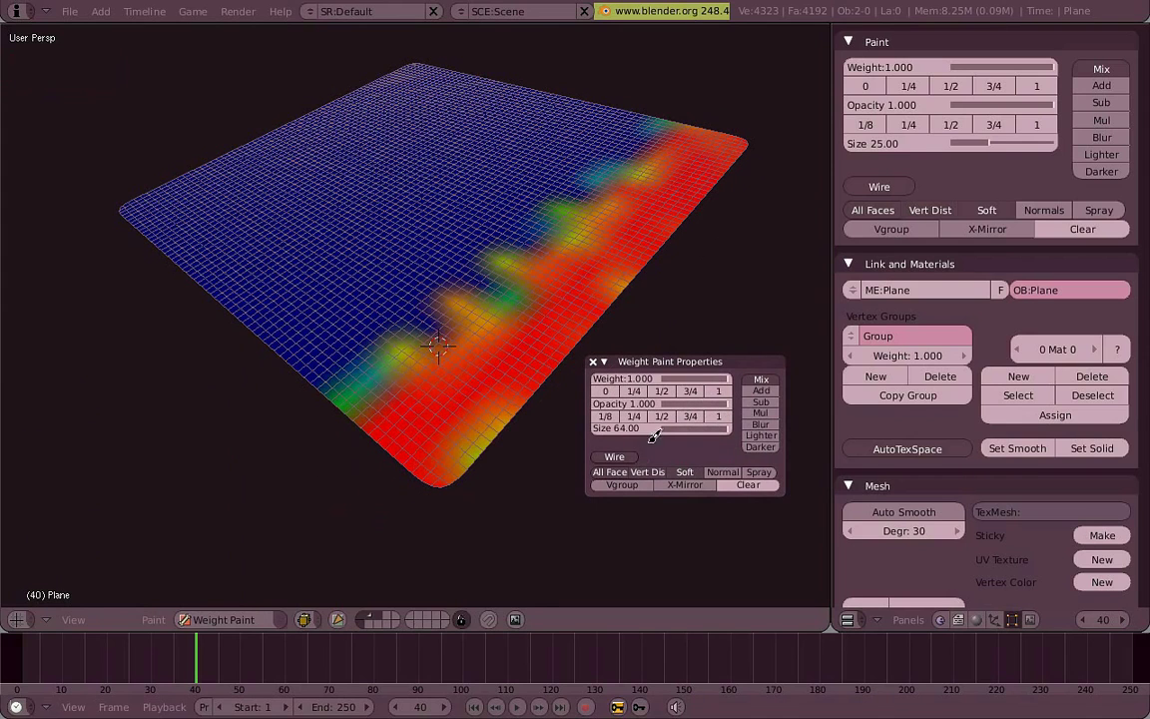
{"action": "scroll", "scroll_direction": "down", "scroll_amount": 3}
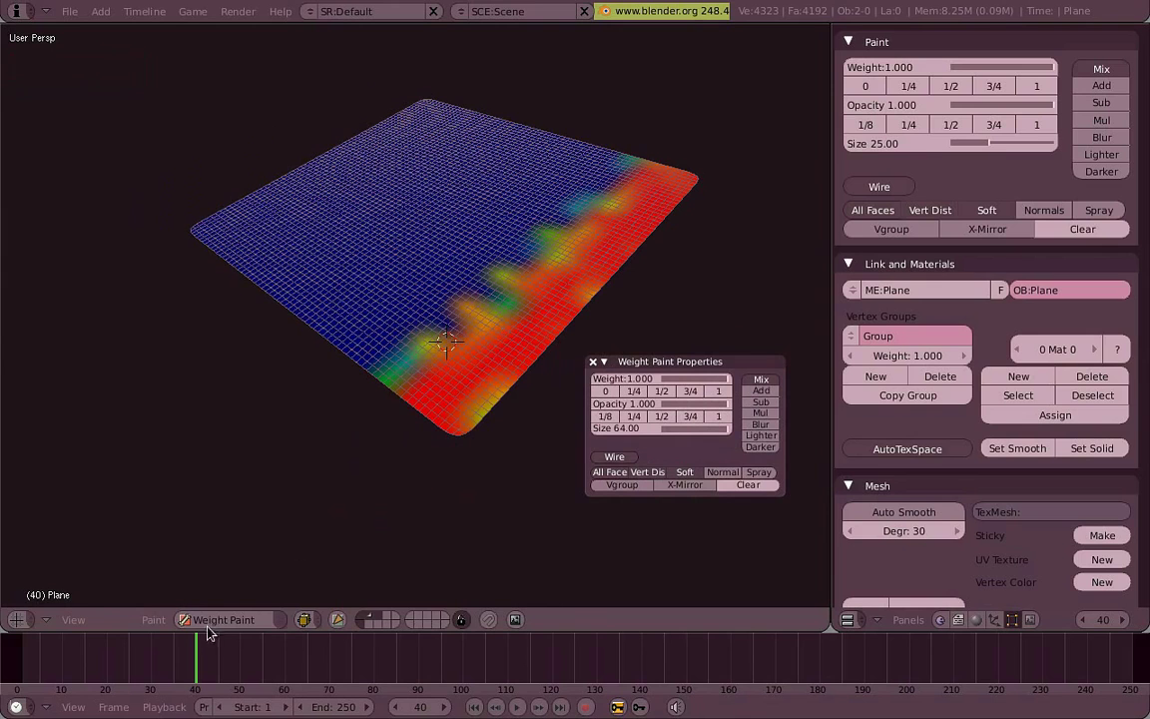
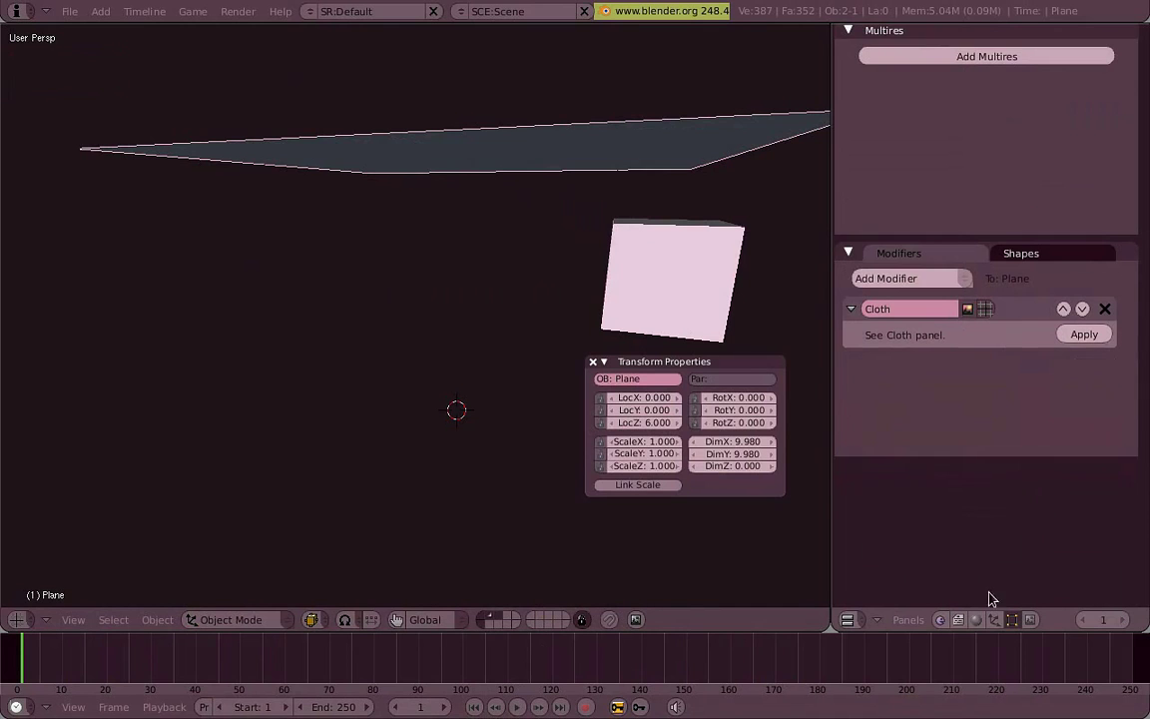
- Select the cube and grab it repeatedly to position it beneath the pinned cloth plane
{"action": "middle_click", "coordinate": [472, 291]}
{"action": "right_click", "coordinate": [653, 289]}
{"action": "key", "text": "g"}
{"action": "right_click", "coordinate": [687, 160]}
{"action": "key", "text": "g"}
{"action": "right_click", "coordinate": [733, 116]}
{"action": "key", "text": "g"}
- Play the simulation and drag the cube through the swinging cloth
{"action": "middle_click", "coordinate": [610, 308]}
{"action": "key", "text": "g"}
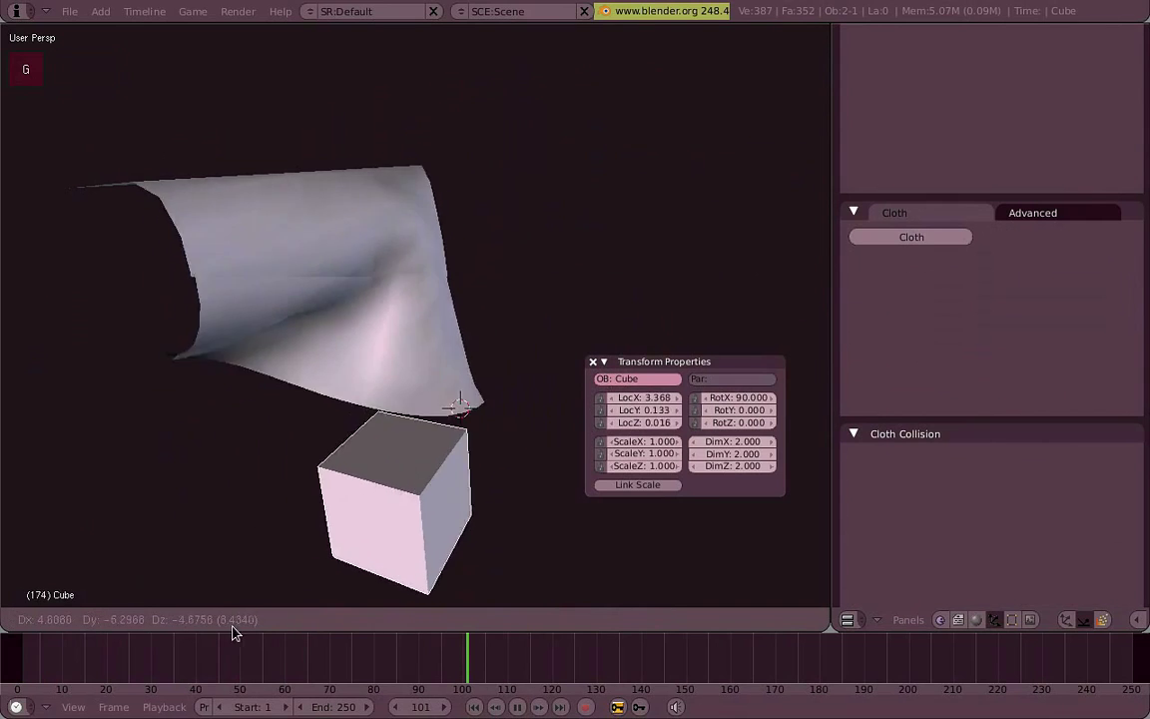
{"action": "middle_click", "coordinate": [221, 454]}
{"action": "key", "text": "g"}
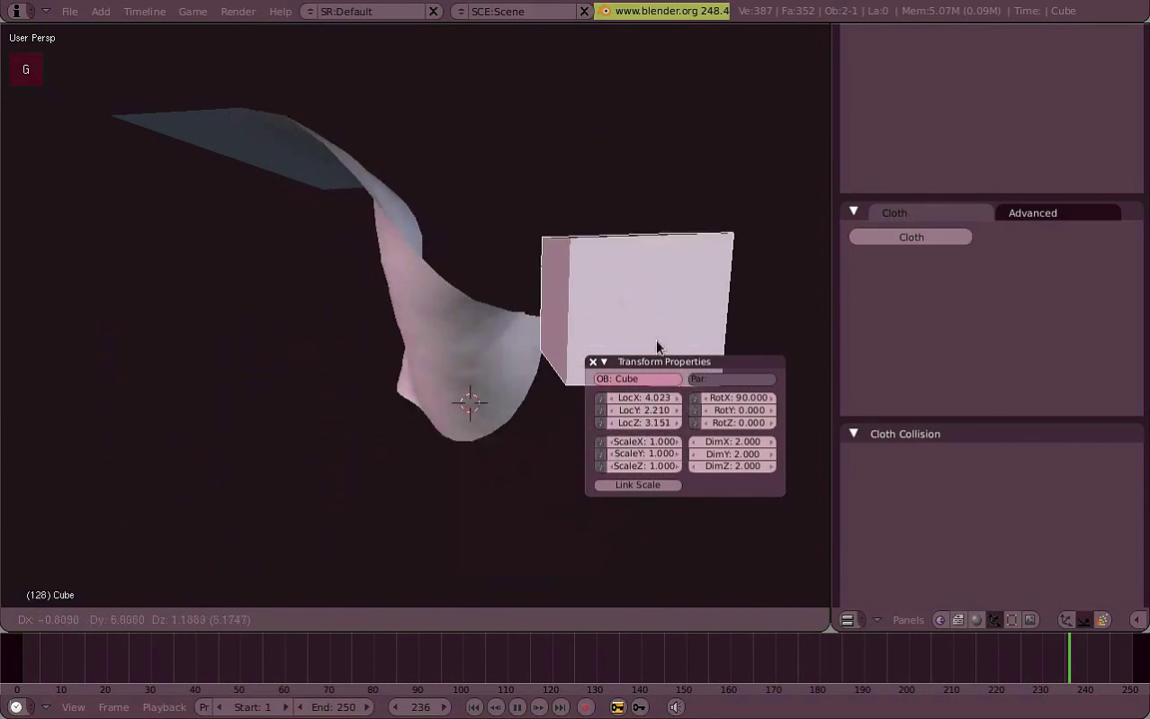
- Delete the cube's vertices, add a Suzanne monkey in its place, and replay the cloth colliding with it
{"action": "key", "text": "x"}
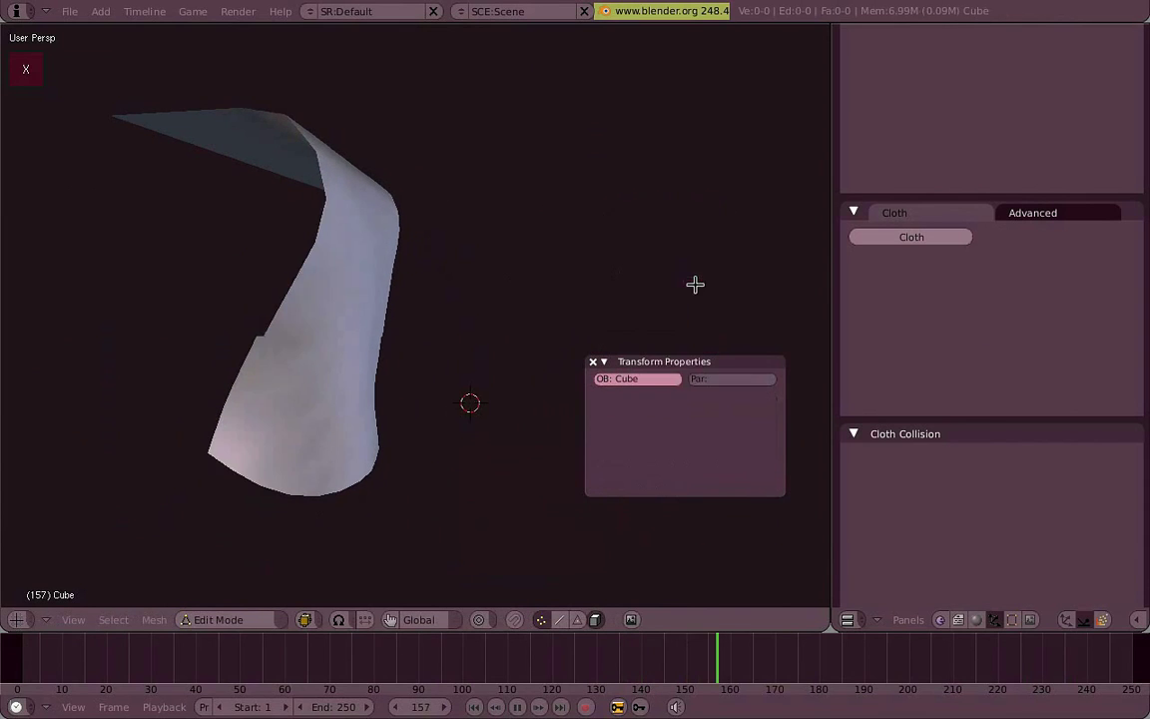
{"action": "key", "text": "g"}
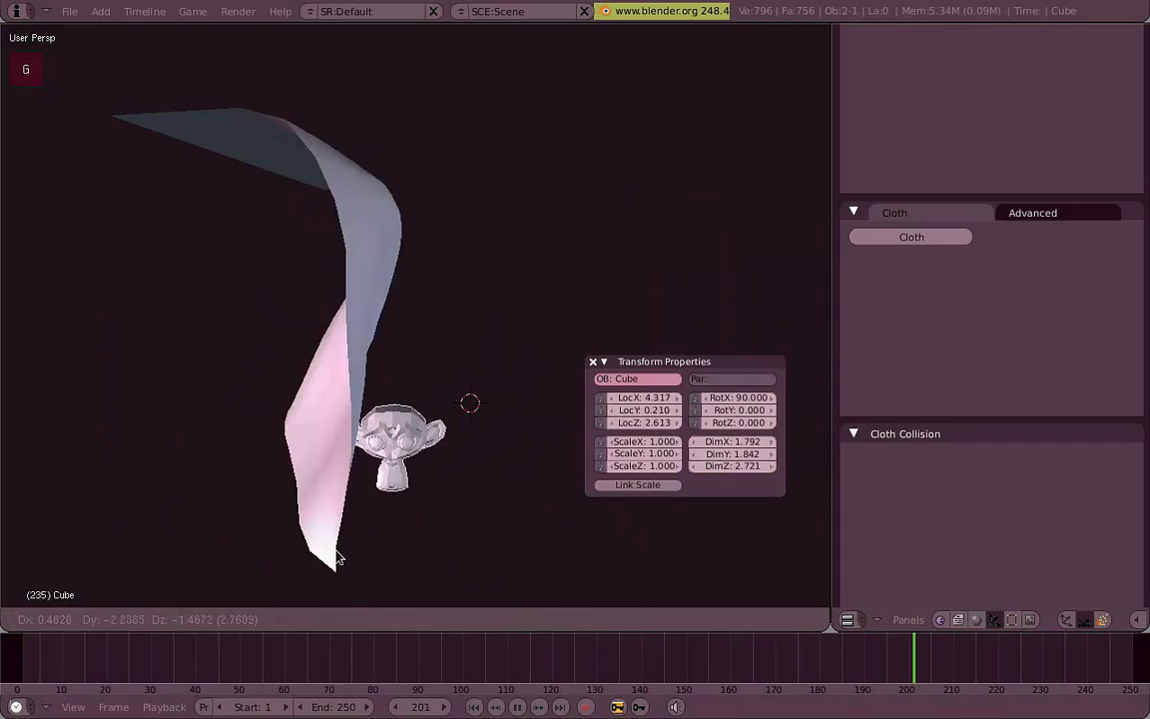
{"action": "middle_click", "coordinate": [415, 356]}
{"action": "key", "text": "g"}
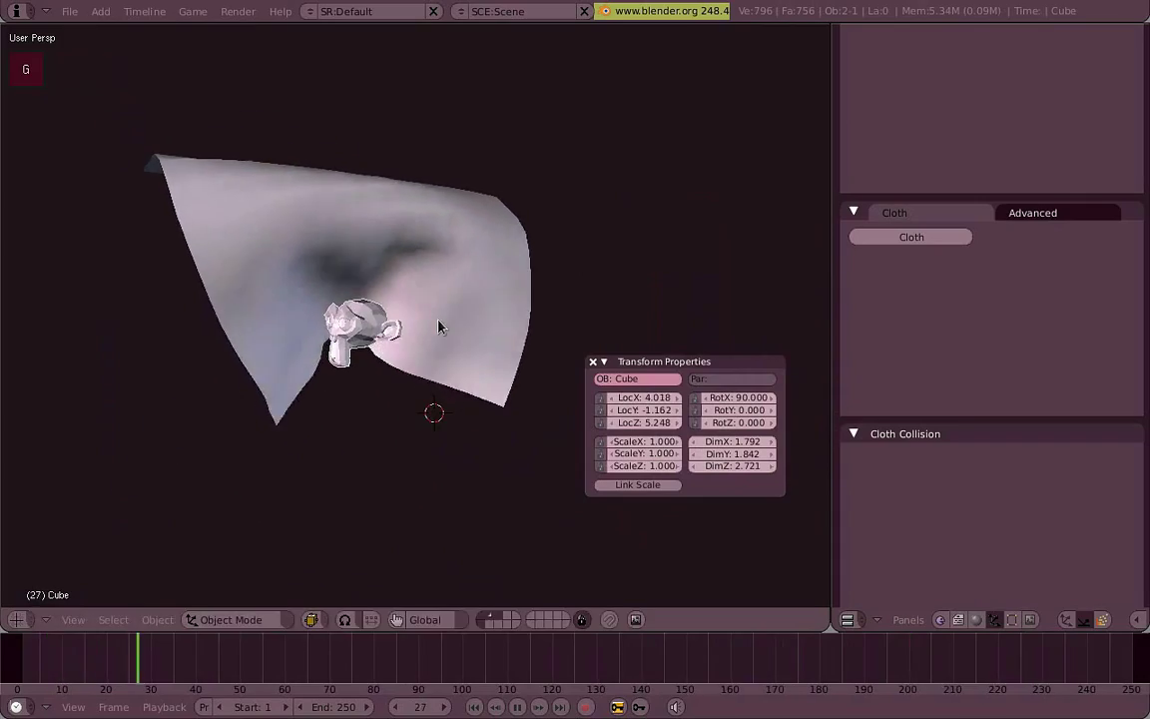